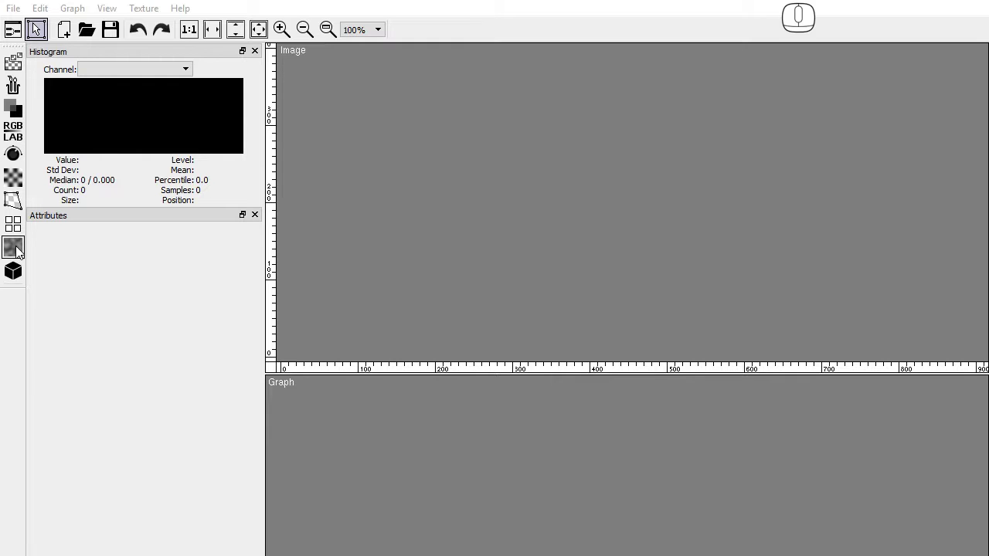
# Step: Show the list of texture node types in the node palette
pyautogui.click(20, 76)
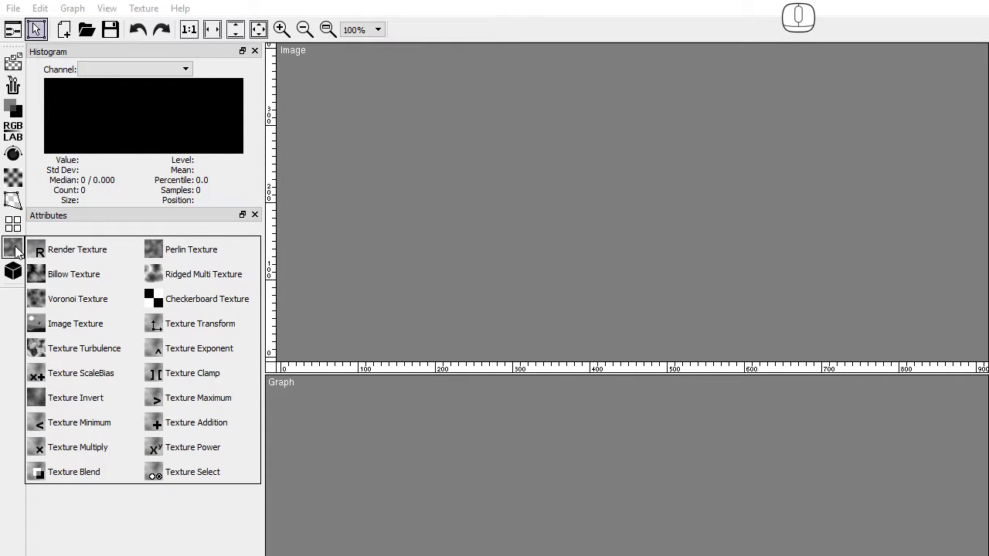
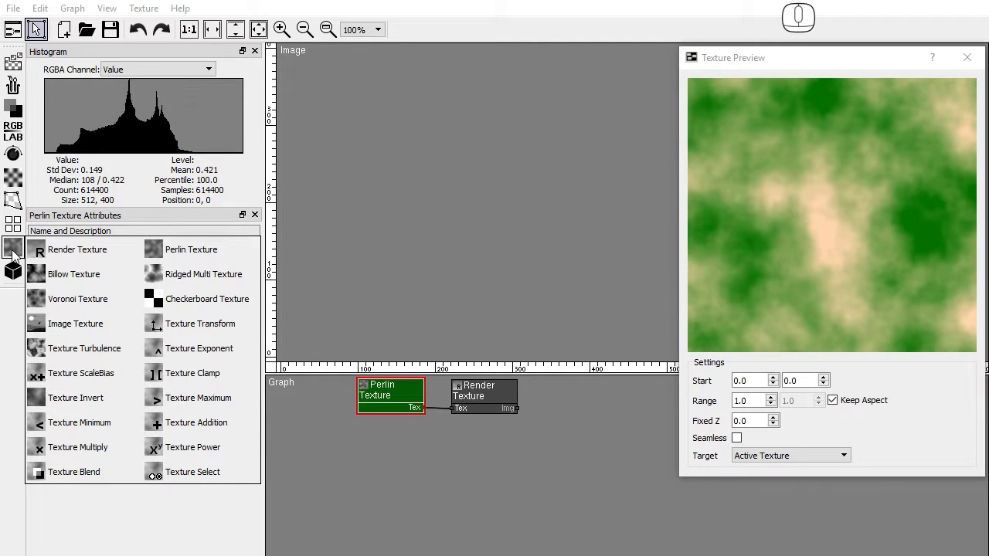
# Step: Add a Billow texture node with dark blue first colour and pale yellow second colour
pyautogui.moveTo(77, 280); pyautogui.dragTo(360, 419)
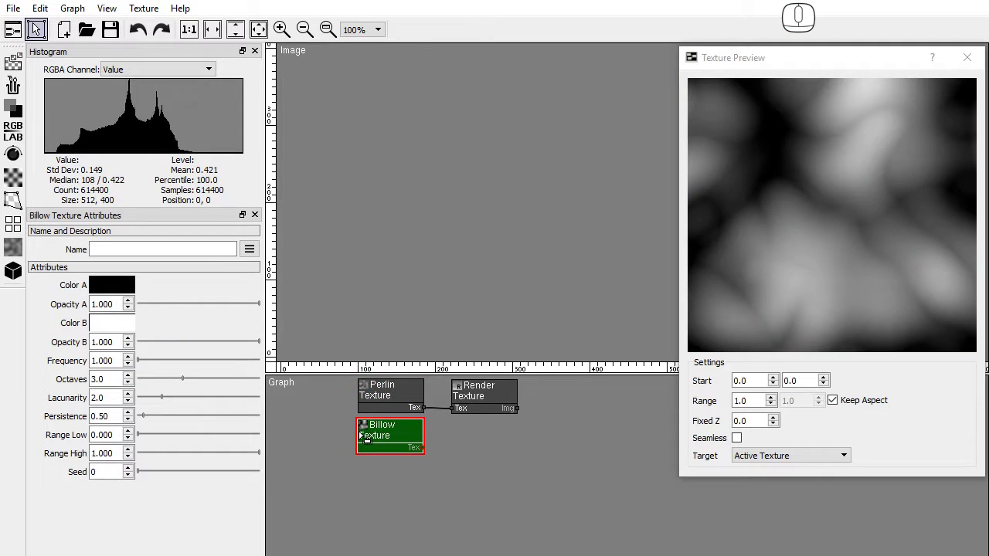
pyautogui.click(121, 286)
pyautogui.moveTo(556, 433); pyautogui.dragTo(423, 395)
pyautogui.moveTo(124, 325); pyautogui.dragTo(487, 441)
pyautogui.click(682, 287)
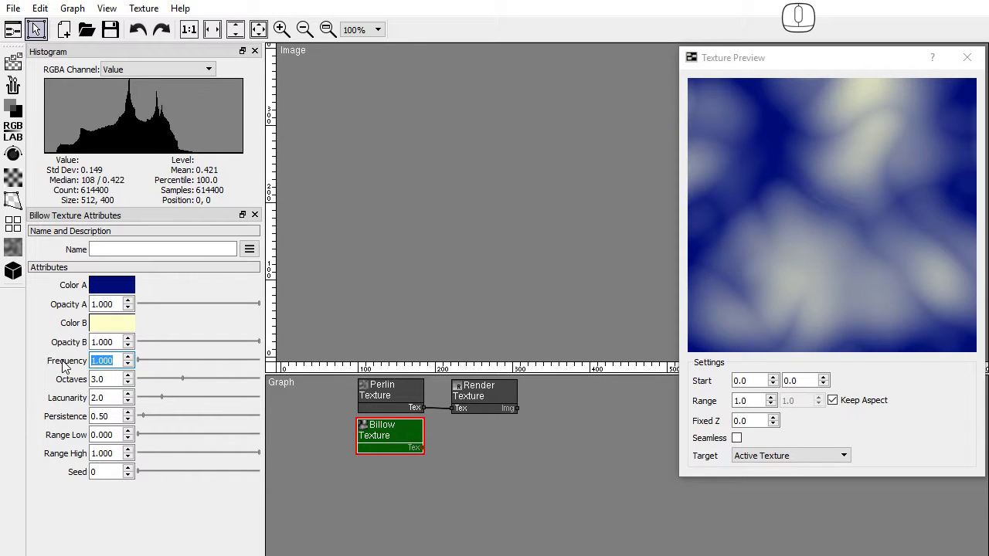
pyautogui.press('4')
pyautogui.moveTo(21, 77); pyautogui.dragTo(208, 383)
# Step: Add a Voronoi texture node with frequency 5 and displacement reduced to zero
pyautogui.click(20, 76)
pyautogui.moveTo(68, 303); pyautogui.dragTo(360, 459)
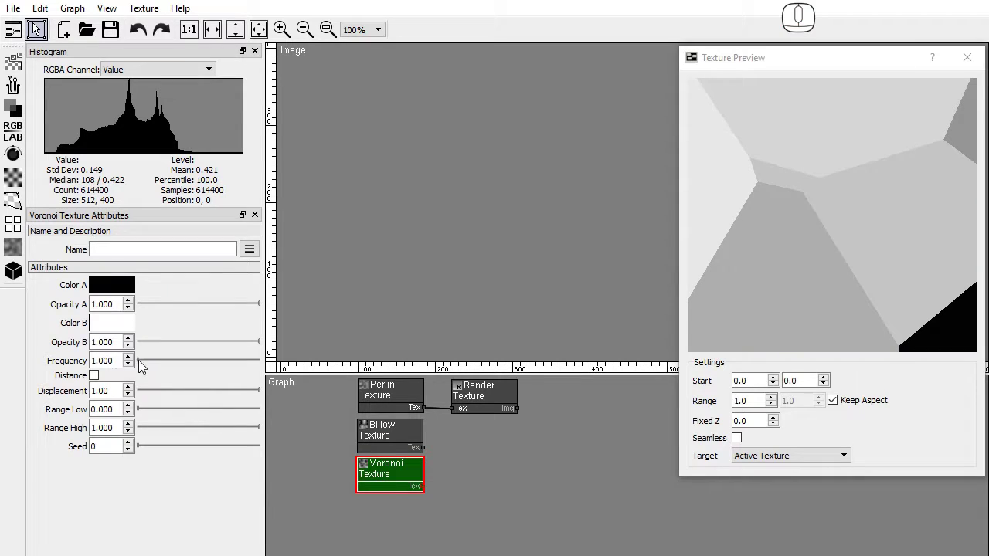
pyautogui.click(20, 76)
pyautogui.press('5')
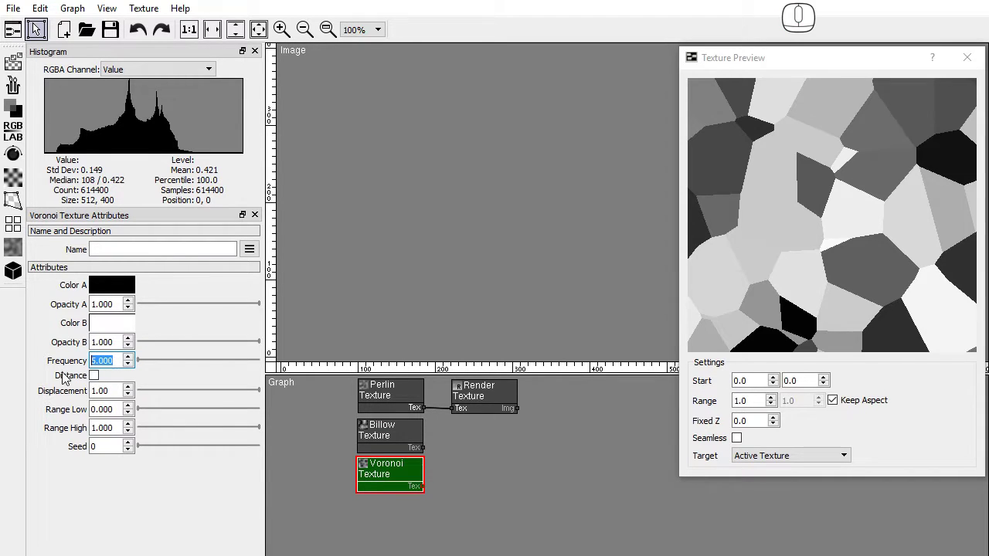
pyautogui.moveTo(99, 380); pyautogui.dragTo(124, 397)
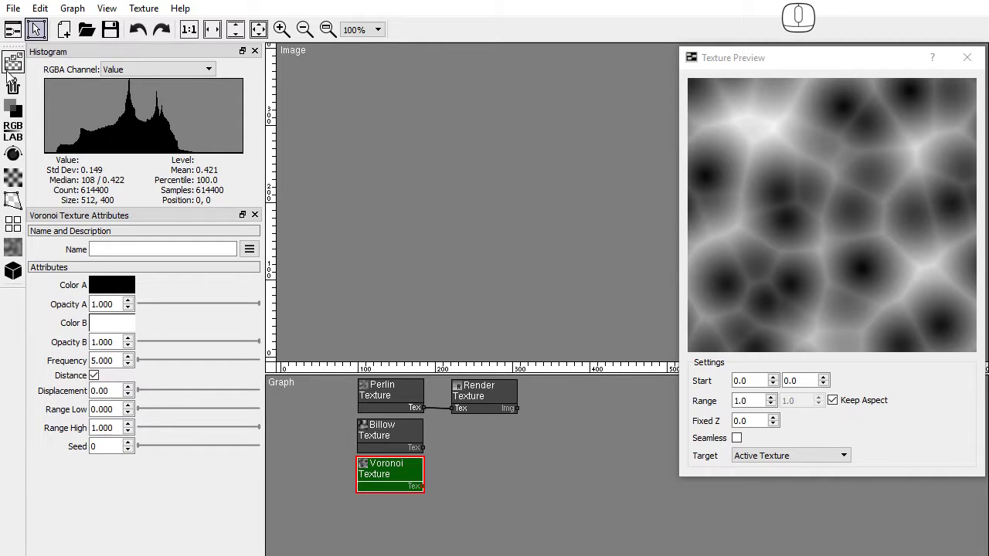
# Step: Add an image Reader node and load the rope photo into it
pyautogui.click(11, 65)
pyautogui.moveTo(58, 65); pyautogui.dragTo(282, 503)
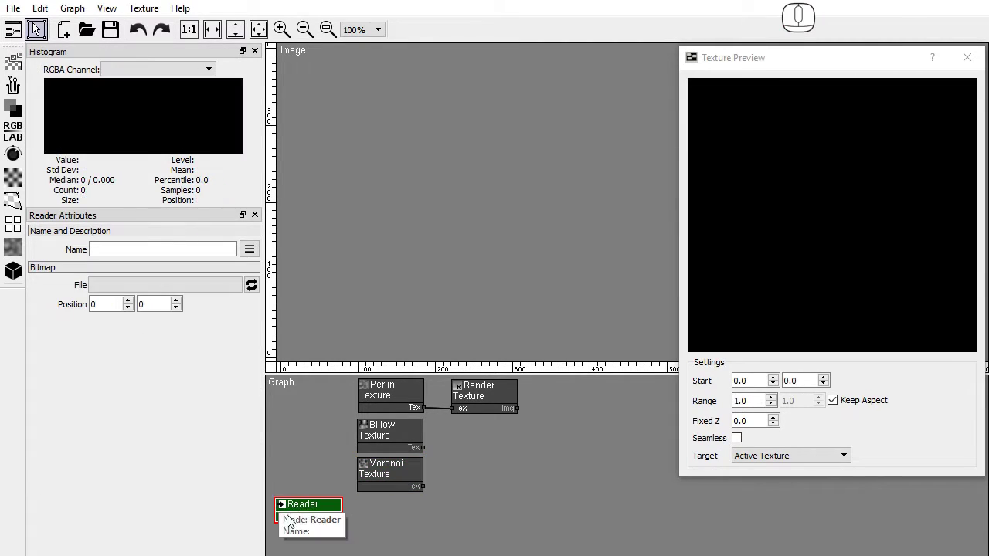
pyautogui.moveTo(193, 294); pyautogui.dragTo(19, 247)
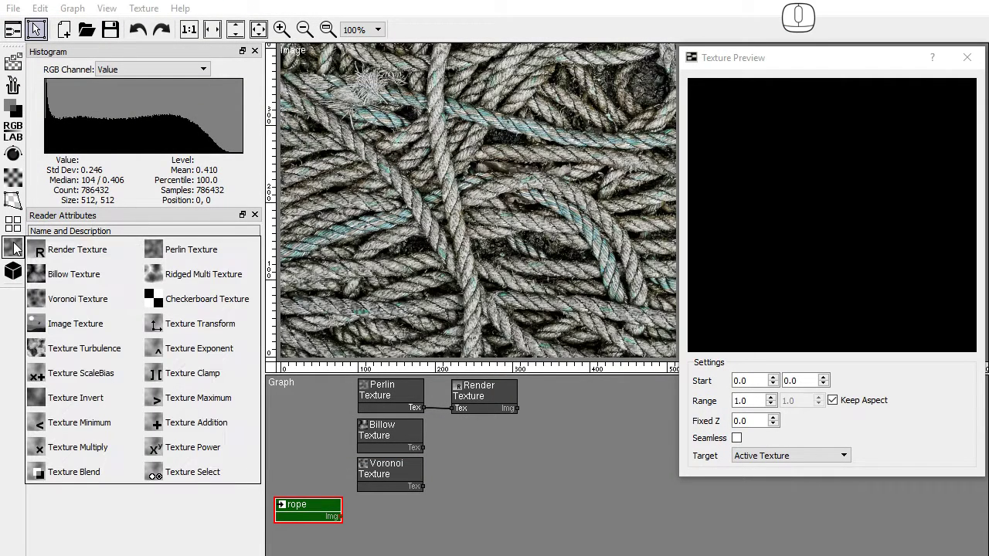
# Step: Feed the rope photo into an Image Texture node followed by a Texture Transform node
pyautogui.moveTo(51, 334); pyautogui.dragTo(364, 501)
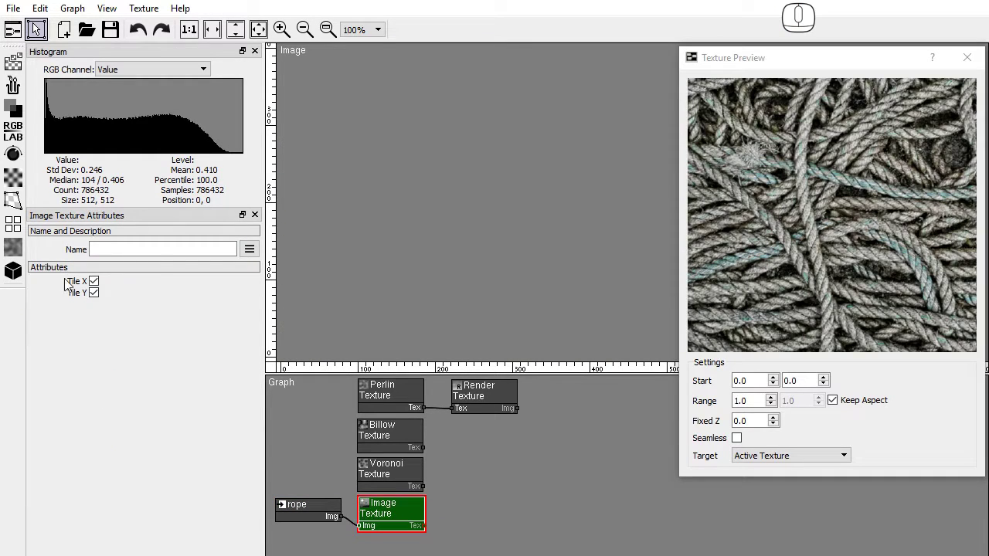
pyautogui.moveTo(21, 254); pyautogui.dragTo(451, 497)
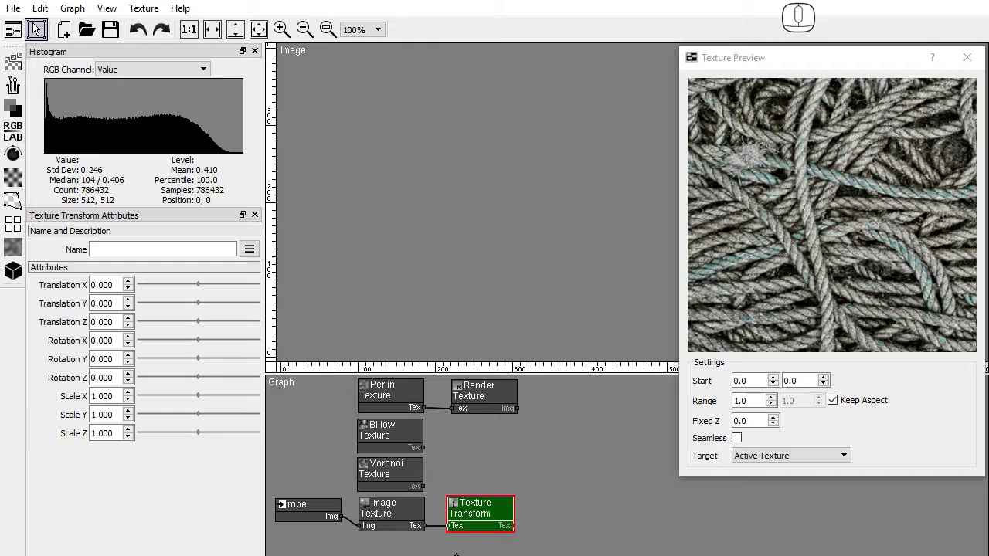
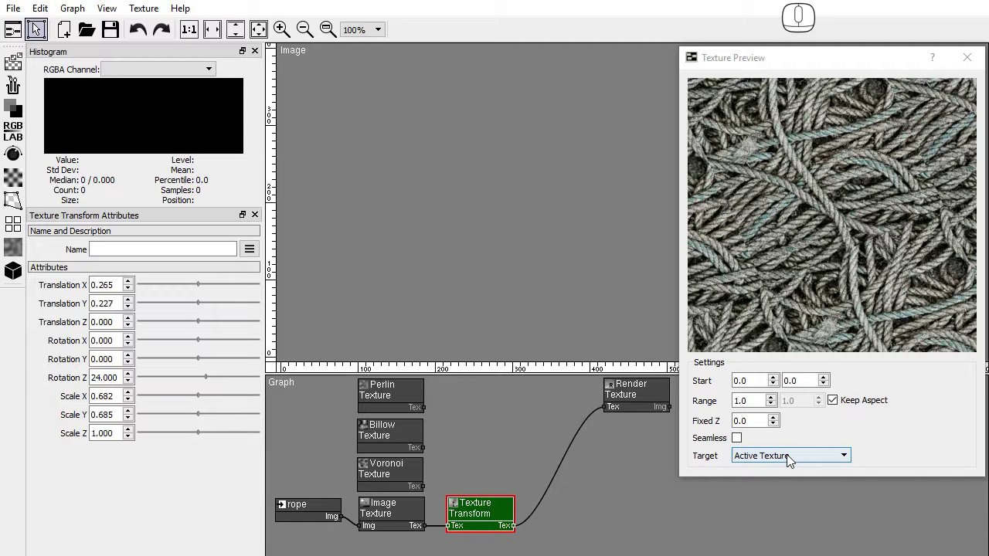
# Step: Set the preview target to Display Texture and give the clamp its green lower colour
pyautogui.click(792, 459)
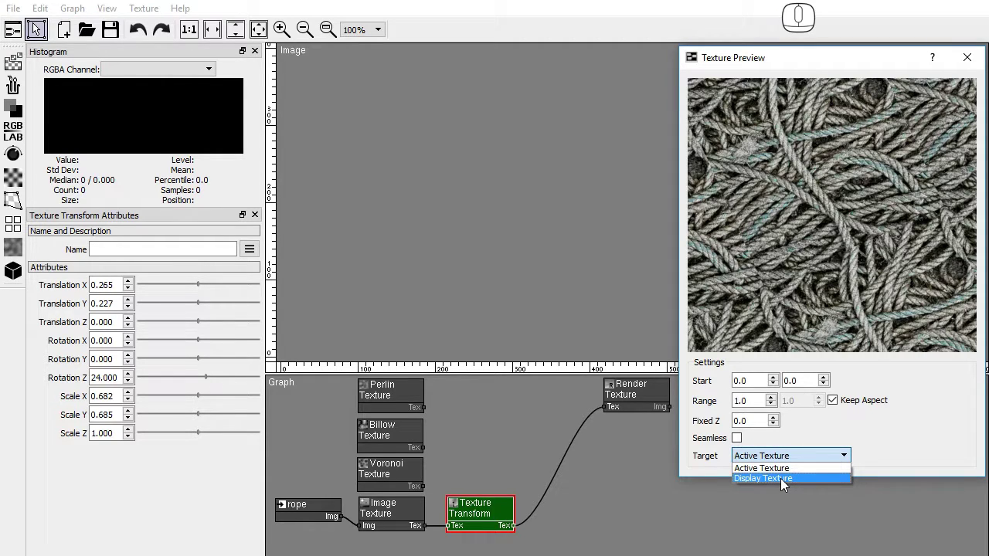
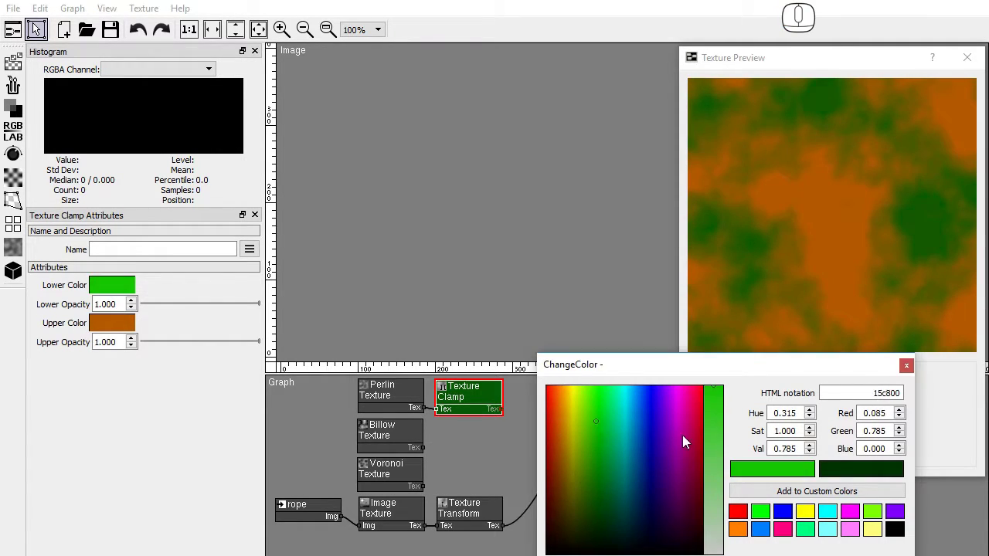
pyautogui.moveTo(720, 393); pyautogui.dragTo(725, 446)
pyautogui.click(707, 398)
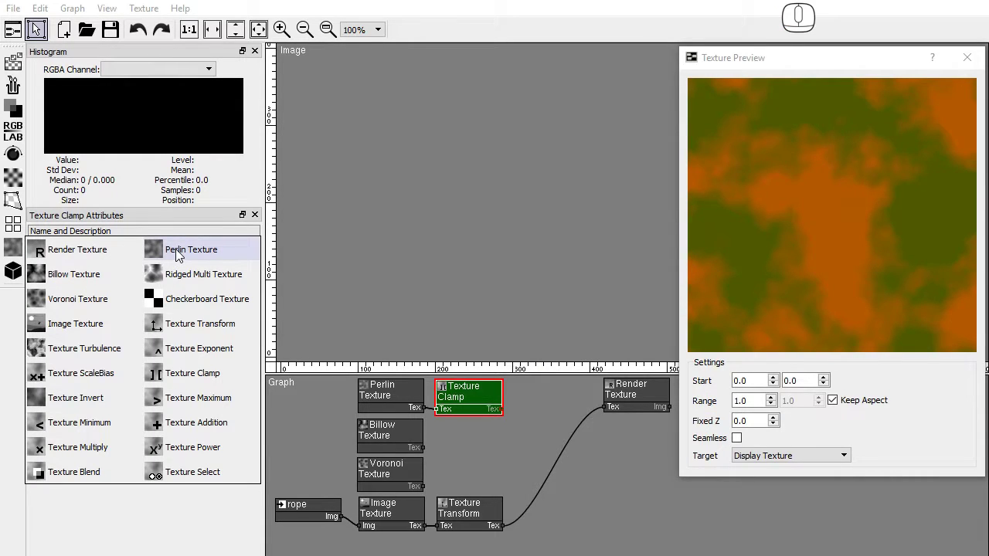
# Step: Add a Texture Maximum after the clamp and connect Billow into the blend
pyautogui.click(197, 400)
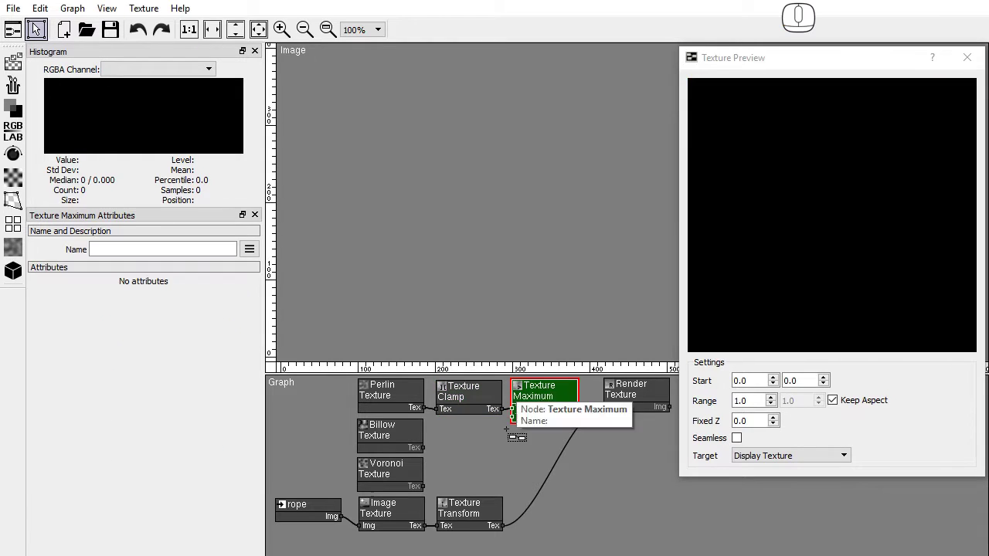
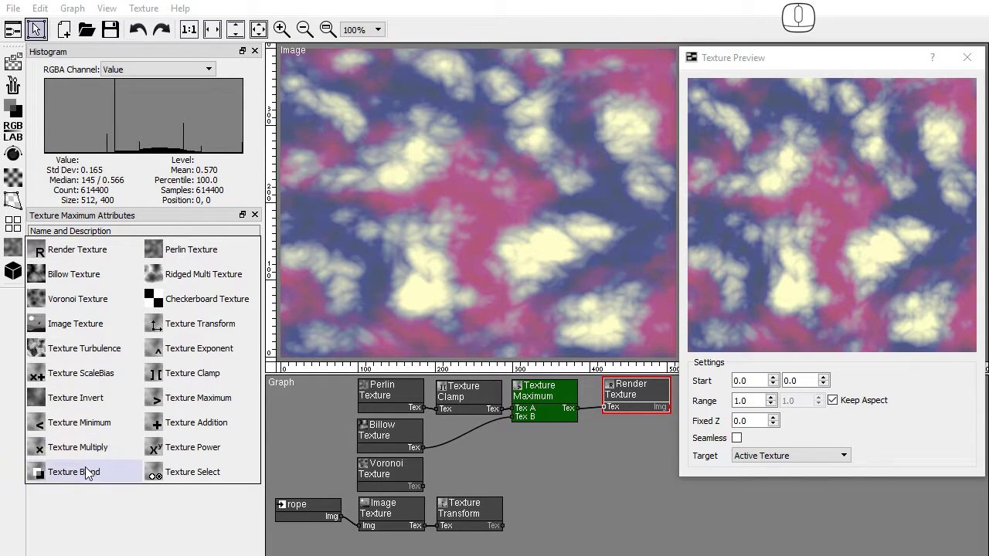
pyautogui.moveTo(91, 473); pyautogui.dragTo(516, 430)
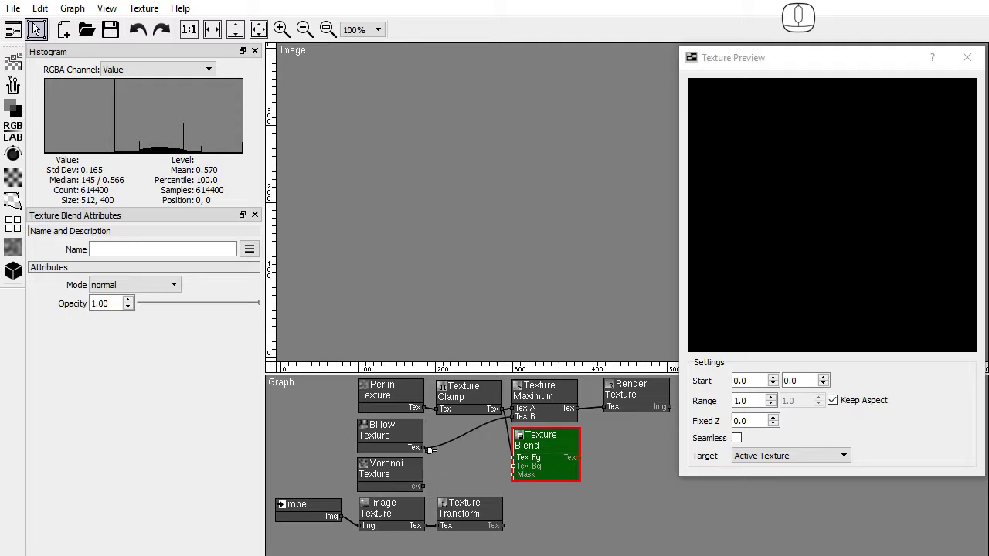